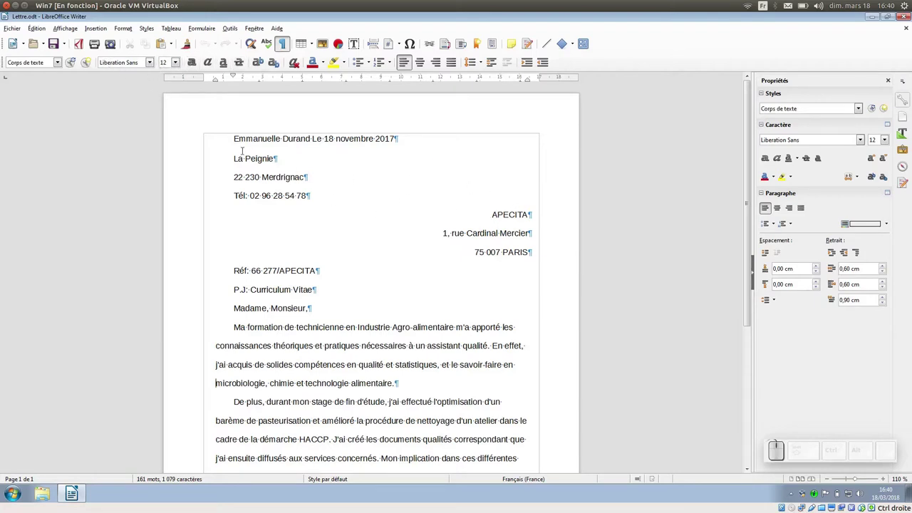
Select the whole letter and apply the Arial font to all of its text
{"action": "key", "text": "ctrl+a"}
{"action": "left_click", "coordinate": [148, 64]}
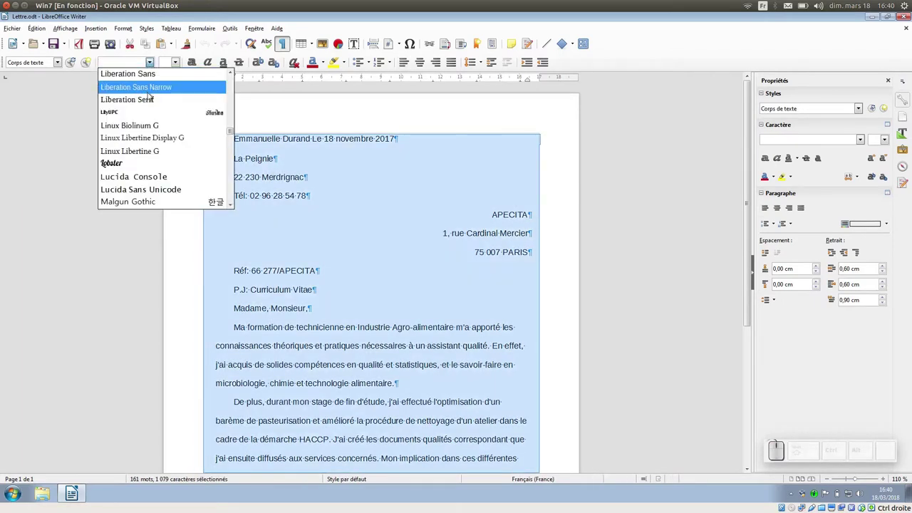
{"action": "left_click_drag", "start_coordinate": [102, 112], "coordinate": [199, 89]}
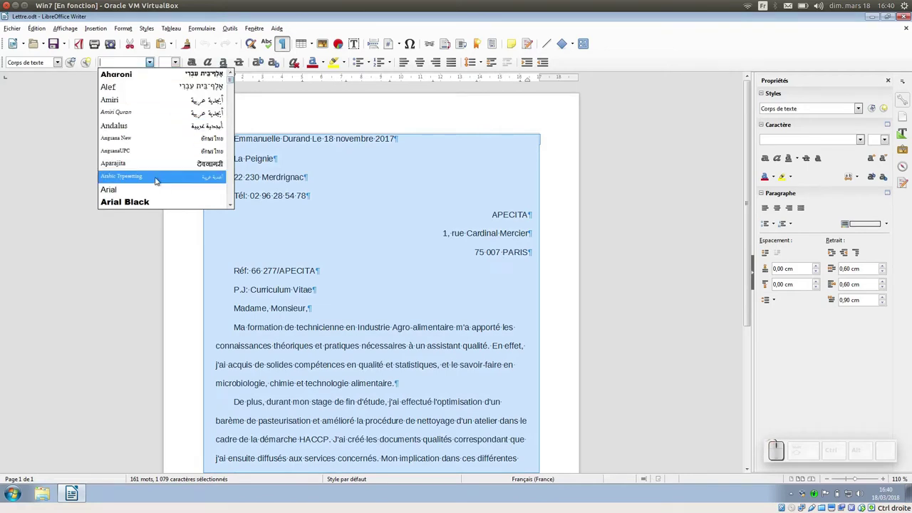
{"action": "left_click", "coordinate": [158, 188]}
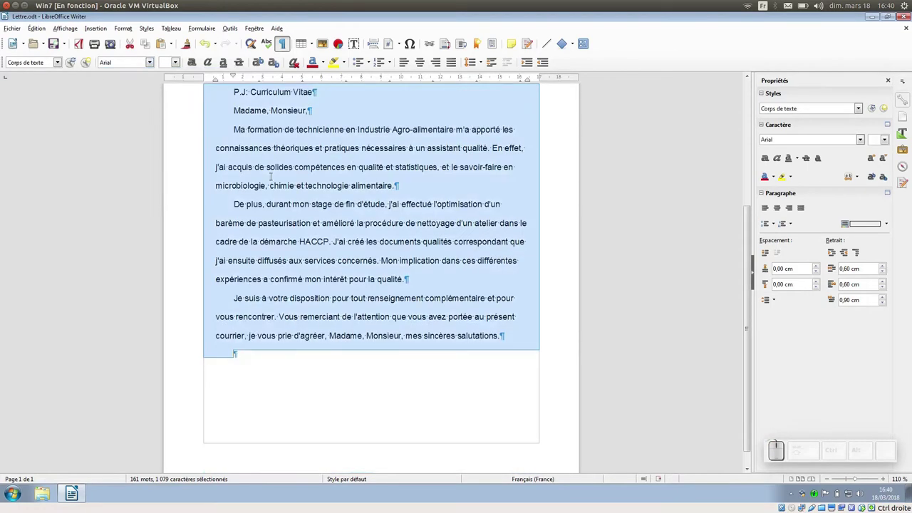
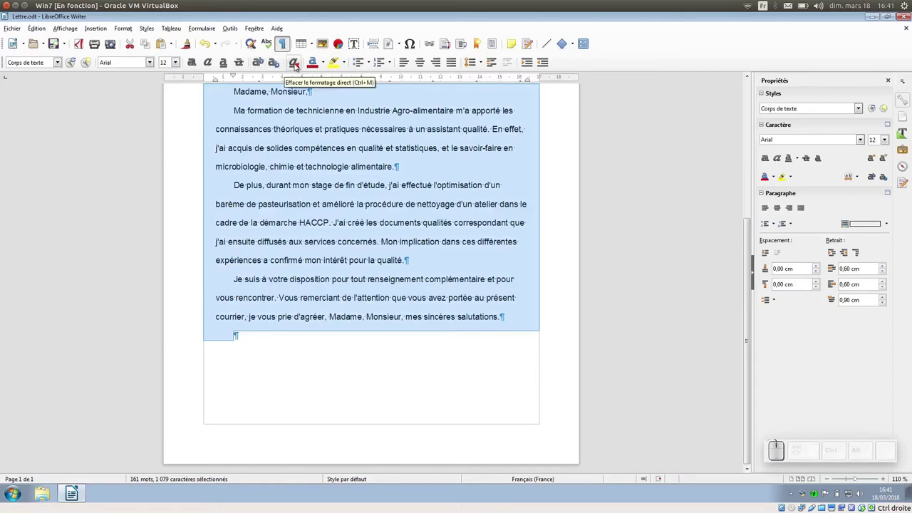
{"action": "scroll", "scroll_direction": "up", "scroll_amount": 3}
{"action": "scroll", "scroll_direction": "up", "scroll_amount": 3}
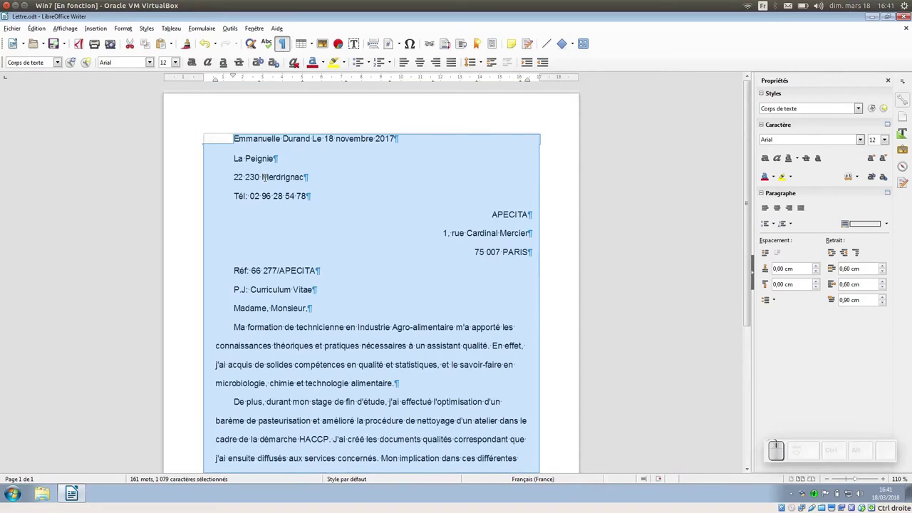
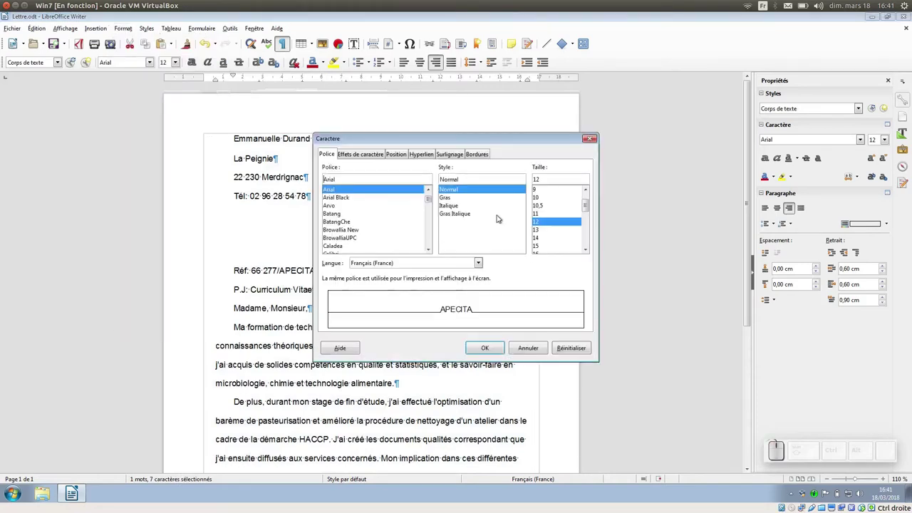
Set APECITA in Batang, bold (Gras), size 14
{"action": "left_click_drag", "start_coordinate": [498, 136], "coordinate": [470, 192]}
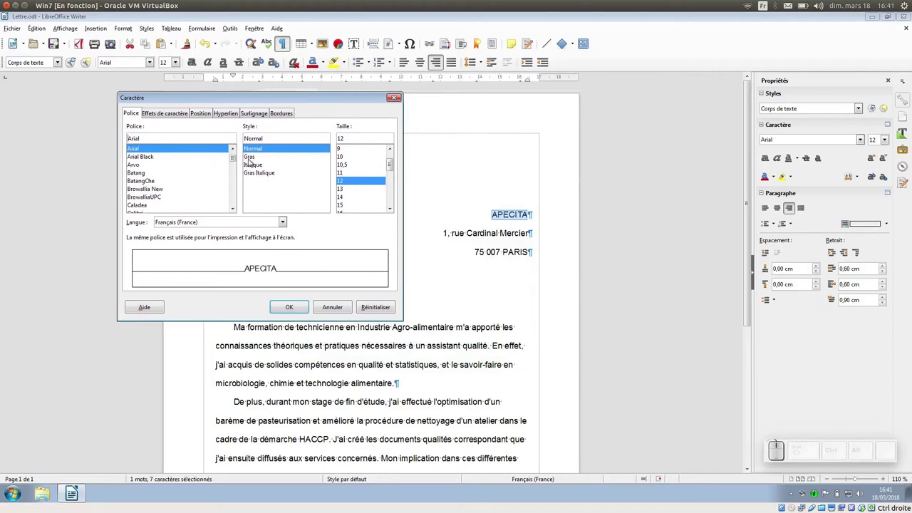
{"action": "left_click", "coordinate": [252, 157]}
{"action": "left_click", "coordinate": [341, 201]}
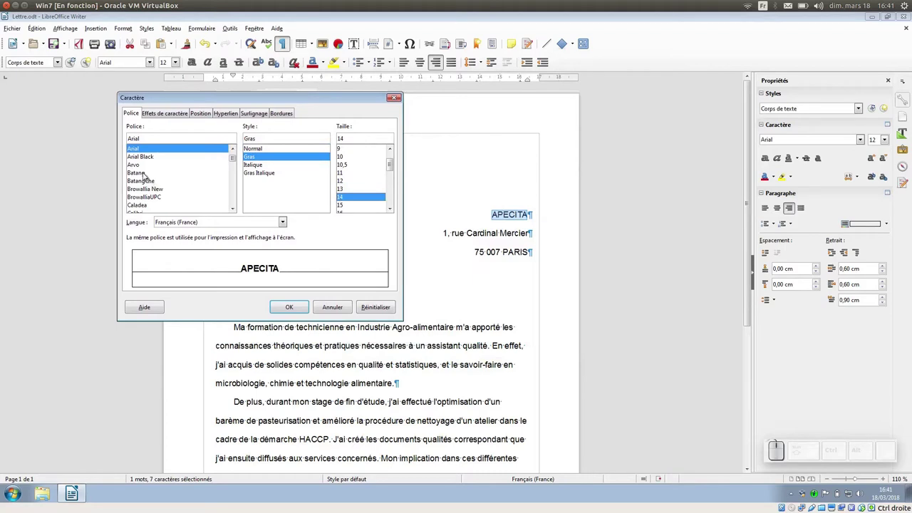
{"action": "left_click", "coordinate": [147, 171]}
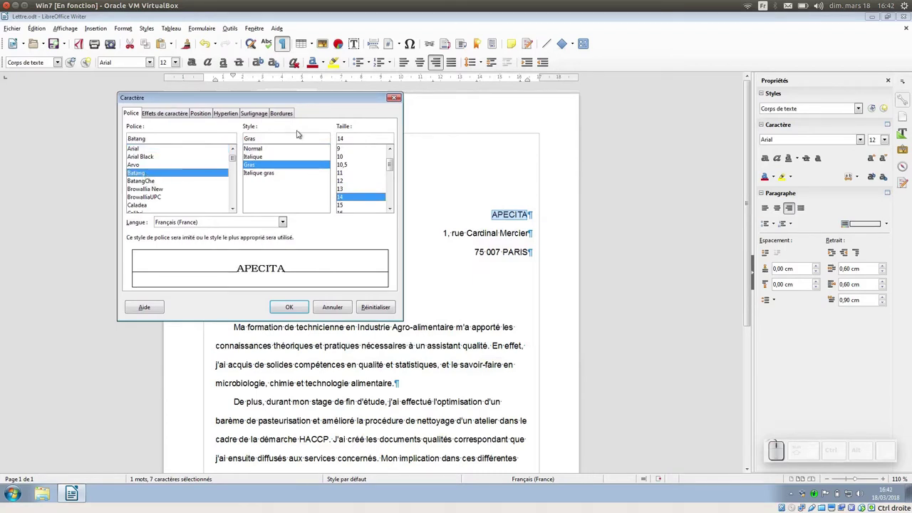
Give APECITA the Bleu 3 font colour on a pink highlight
{"action": "left_click", "coordinate": [174, 116]}
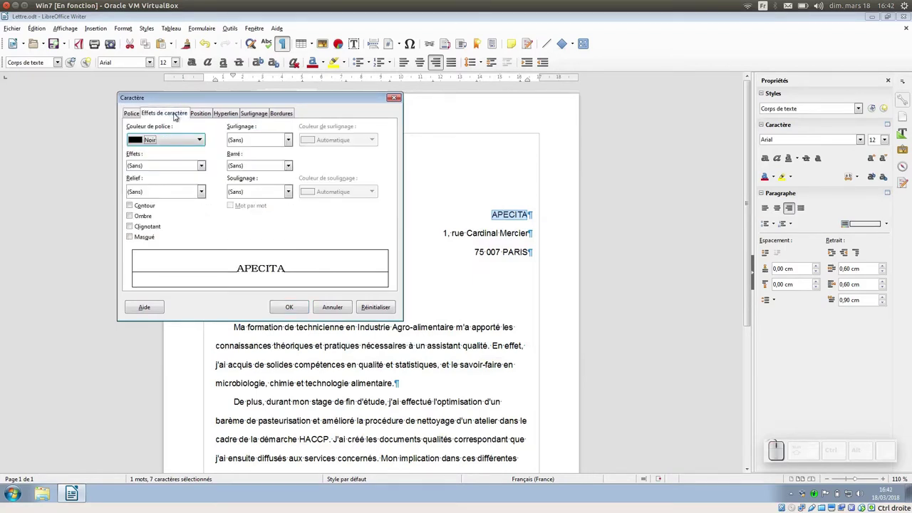
{"action": "left_click", "coordinate": [202, 143]}
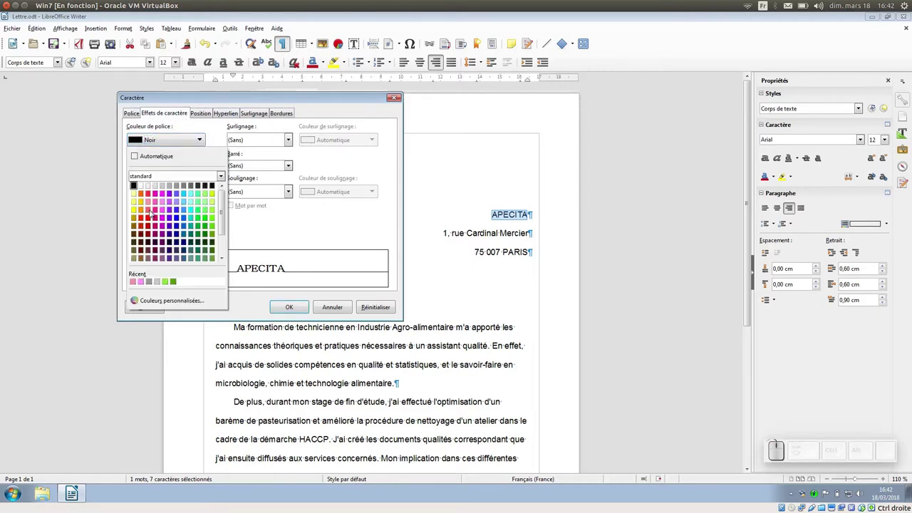
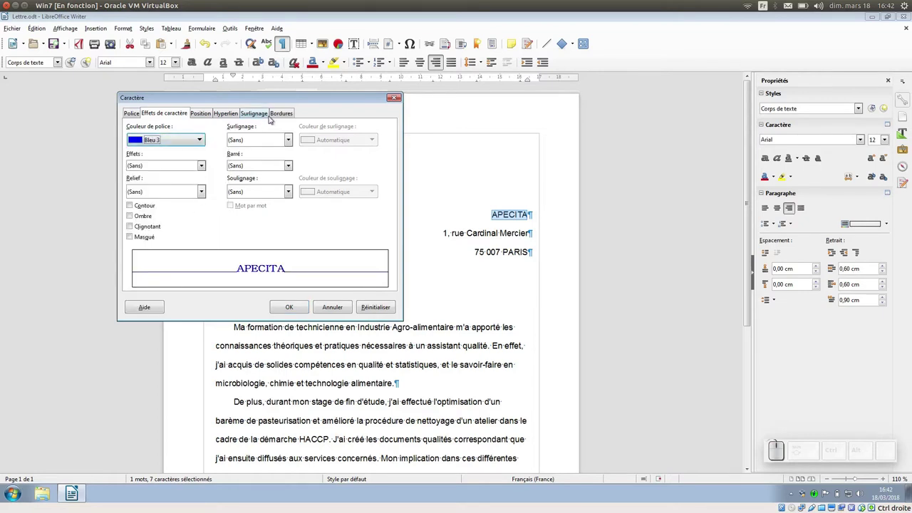
{"action": "left_click", "coordinate": [256, 114]}
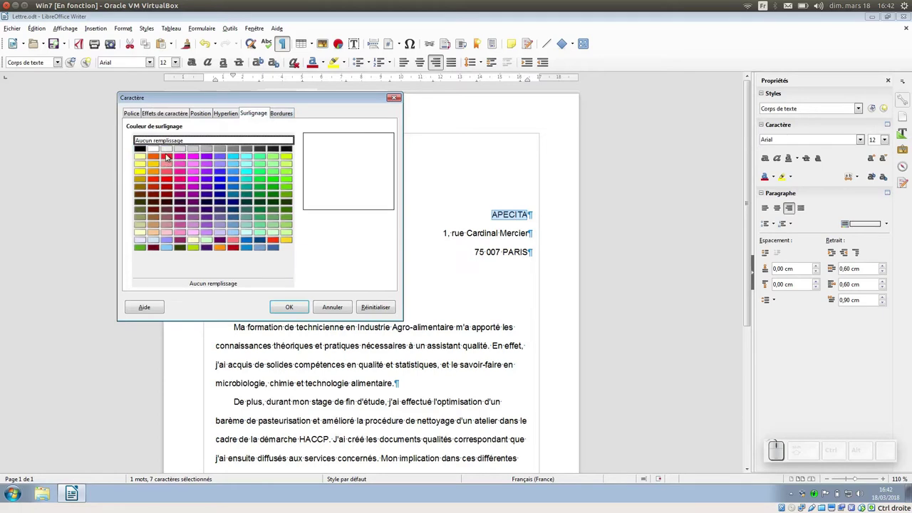
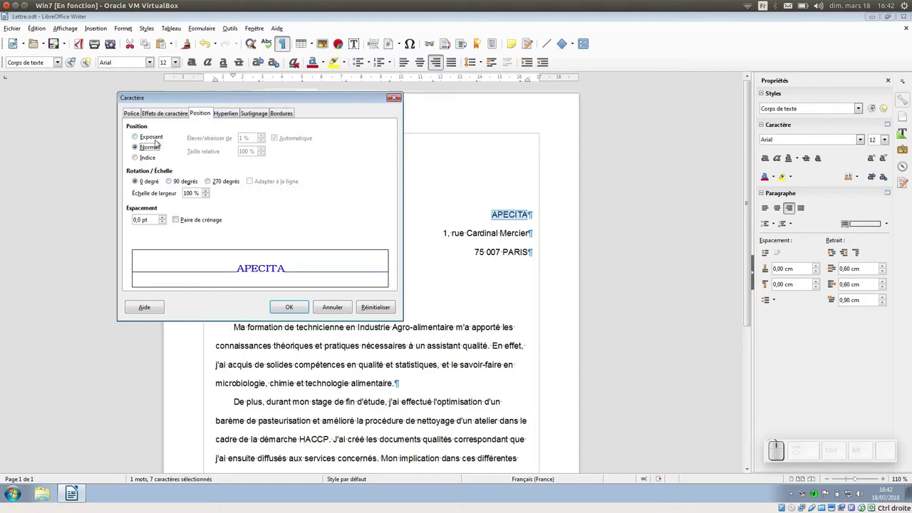
Add a thin border all around APECITA and apply the formatting
{"action": "left_click", "coordinate": [279, 117]}
{"action": "left_click", "coordinate": [149, 151]}
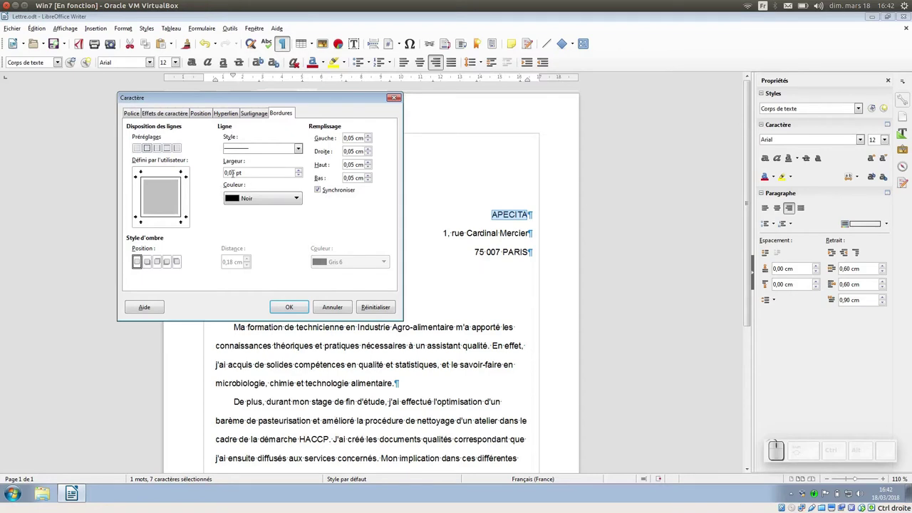
{"action": "left_click", "coordinate": [243, 146]}
{"action": "left_click", "coordinate": [242, 145]}
{"action": "left_click", "coordinate": [248, 197]}
{"action": "left_click", "coordinate": [248, 197]}
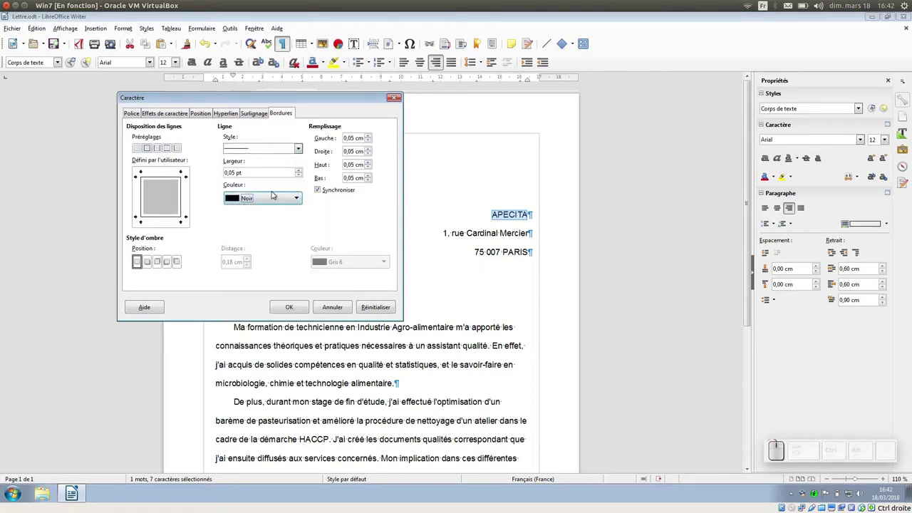
{"action": "left_click", "coordinate": [300, 308]}
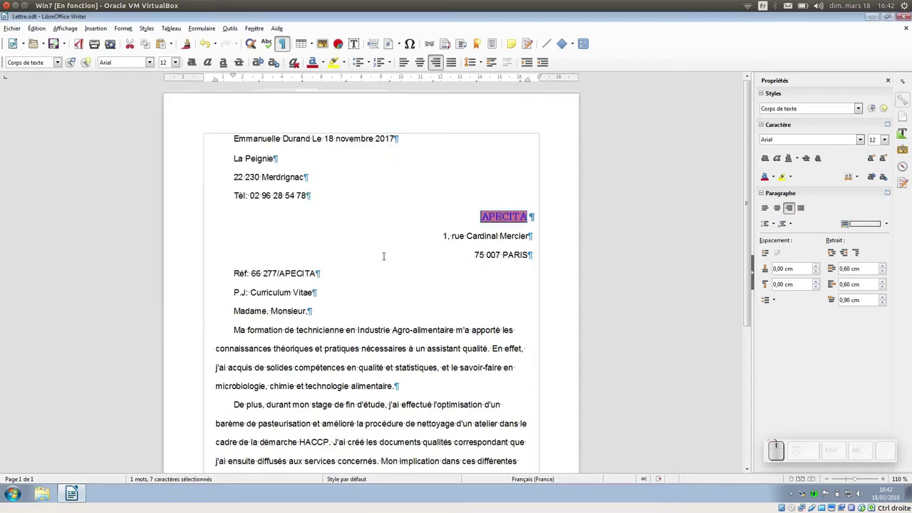
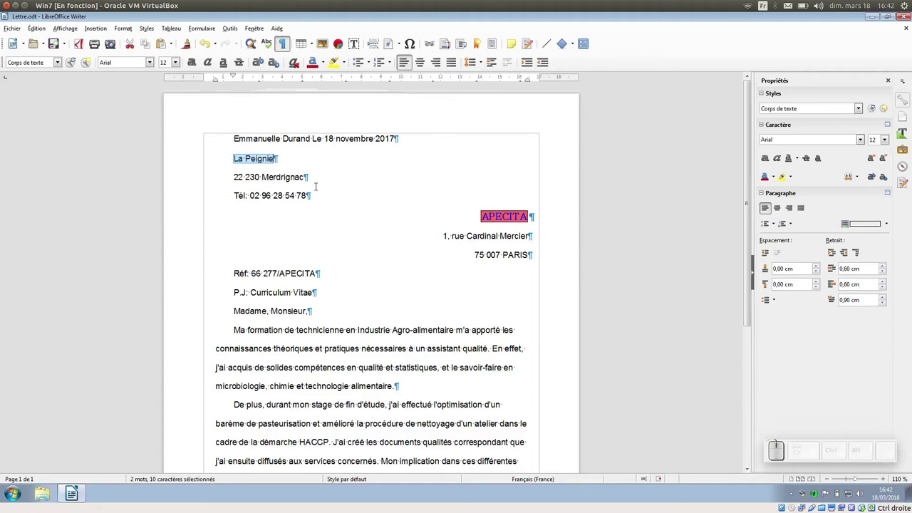
Apply the Small capitals case effect to La Peignie and confirm
{"action": "scroll", "scroll_direction": "up", "scroll_amount": 3}
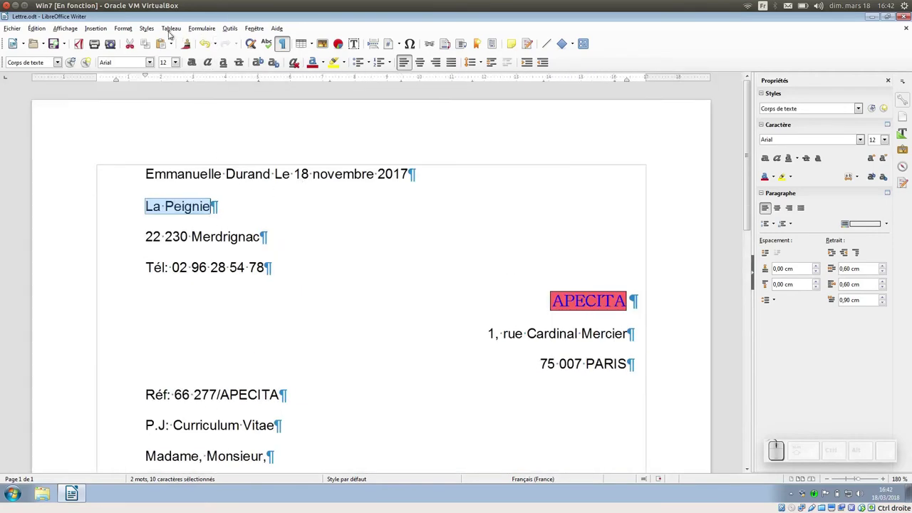
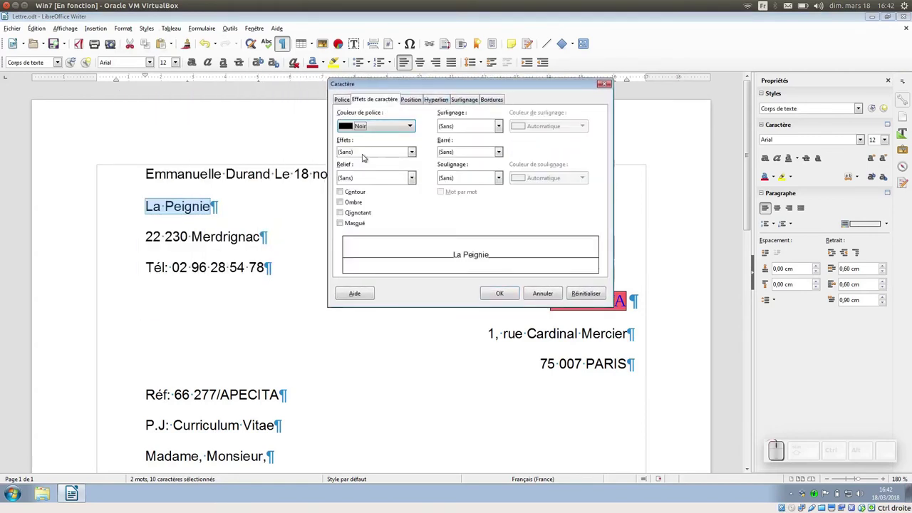
{"action": "left_click", "coordinate": [362, 156]}
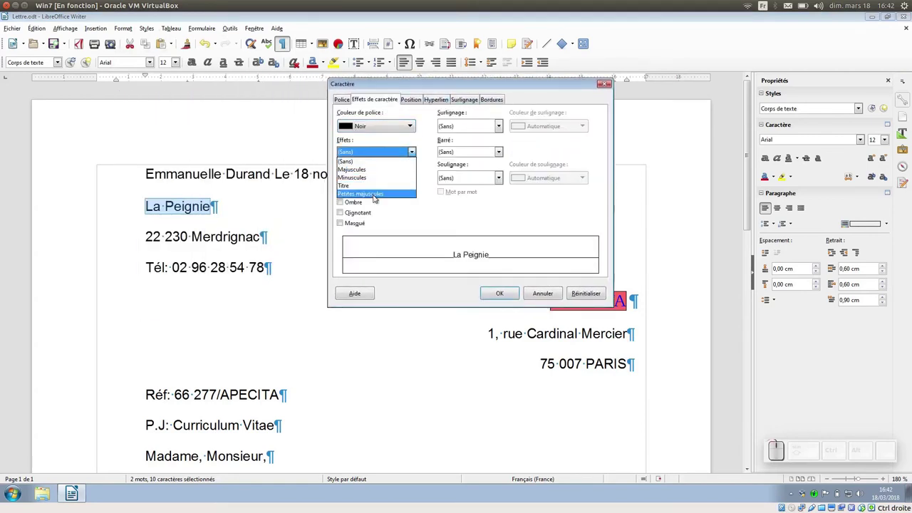
{"action": "left_click", "coordinate": [371, 195]}
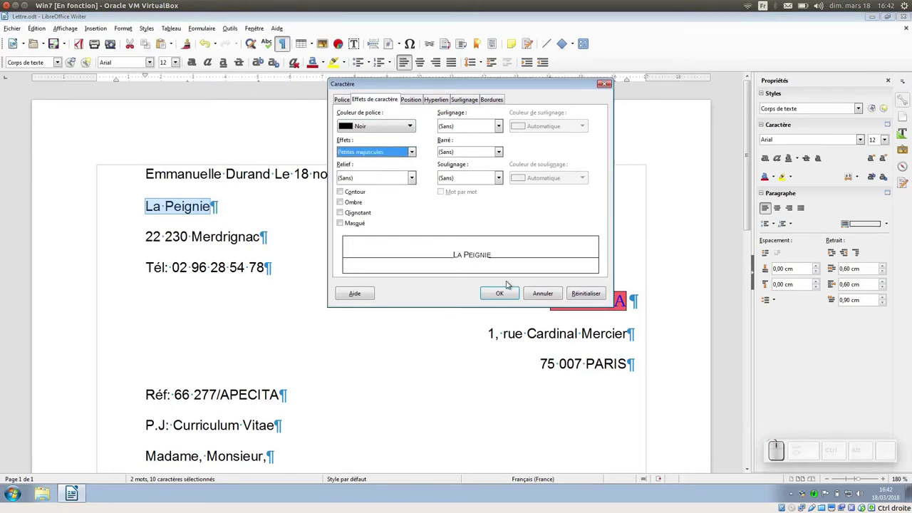
{"action": "left_click", "coordinate": [505, 290]}
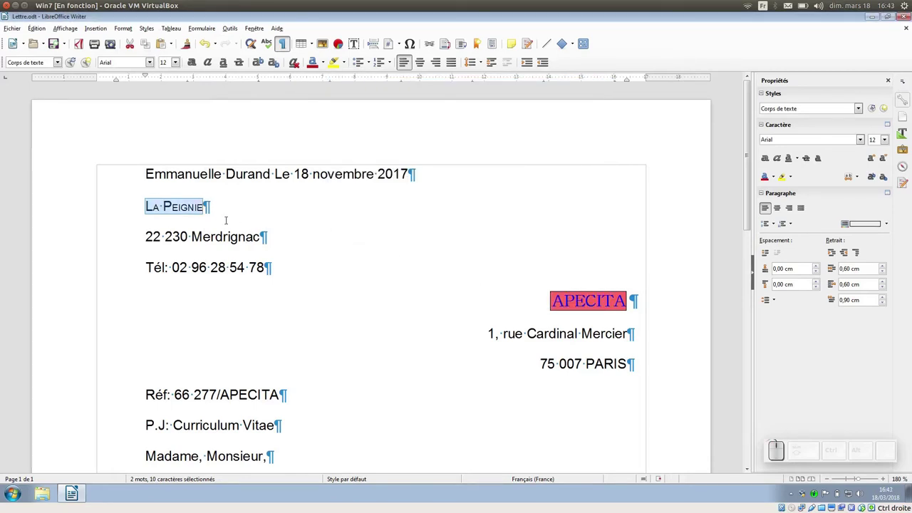
{"action": "scroll", "scroll_direction": "up", "scroll_amount": 3}
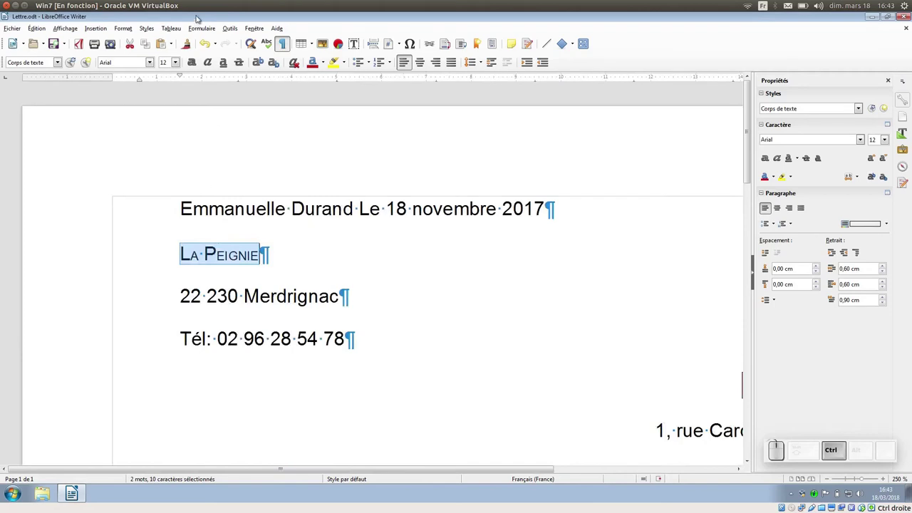
In Character Font Effects, choose a relief effect and review overline styles for La Peignie
{"action": "left_click", "coordinate": [131, 29]}
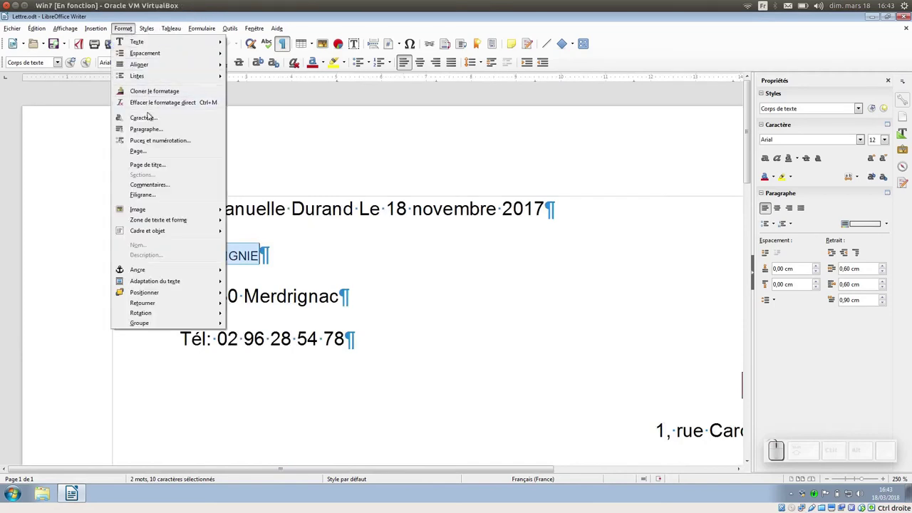
{"action": "left_click", "coordinate": [147, 120]}
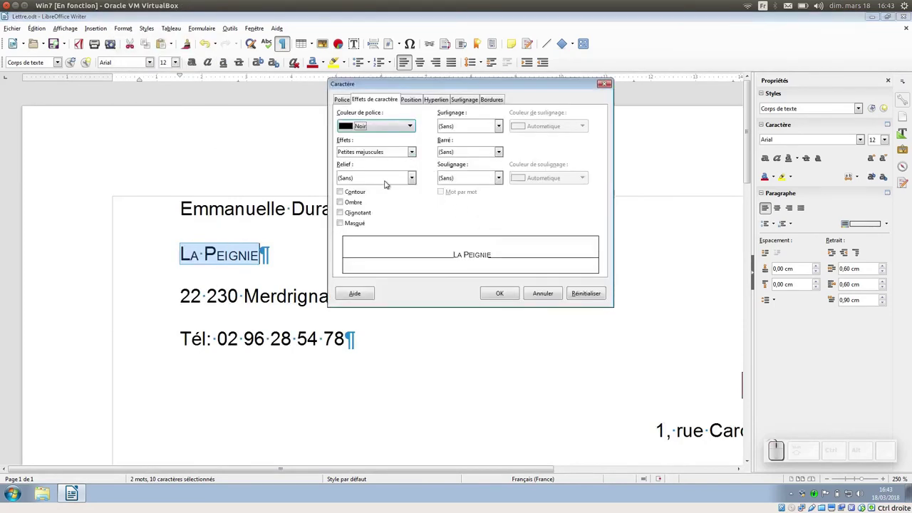
{"action": "left_click", "coordinate": [414, 183]}
{"action": "left_click", "coordinate": [386, 201]}
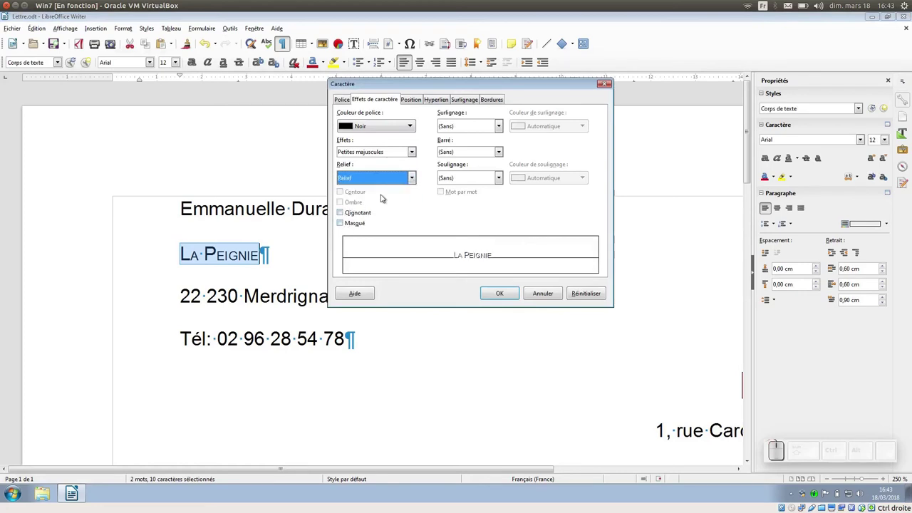
{"action": "left_click", "coordinate": [462, 127]}
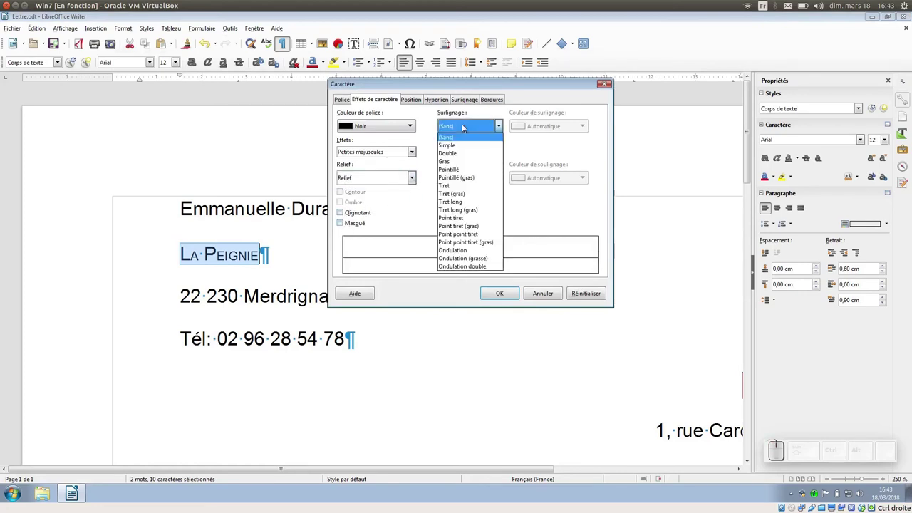
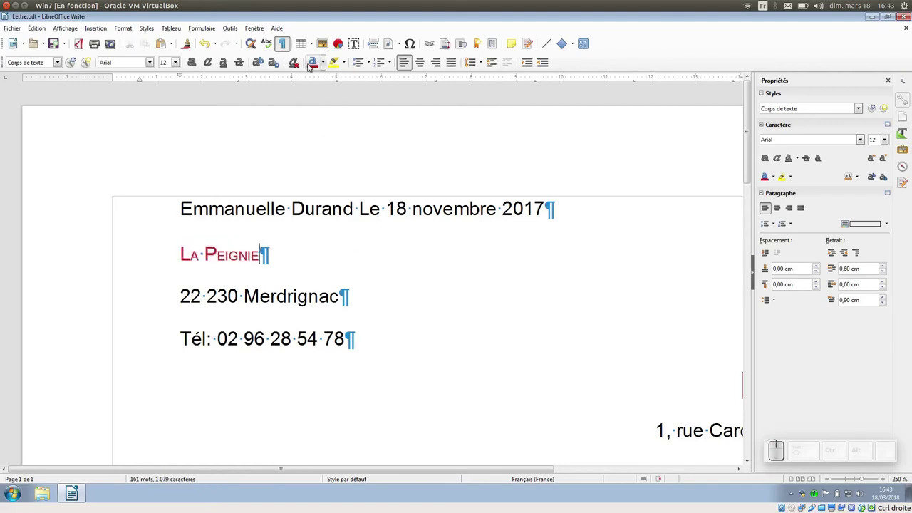
{"action": "scroll", "scroll_direction": "down", "scroll_amount": 3}
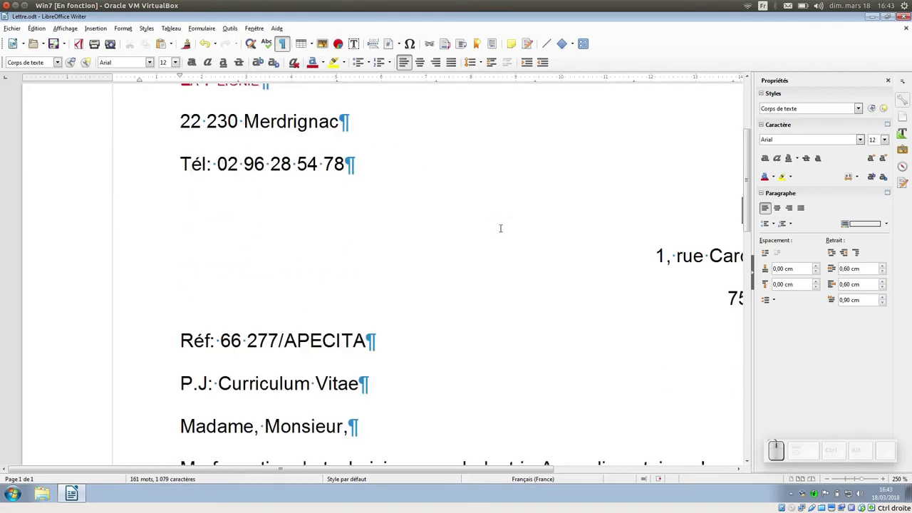
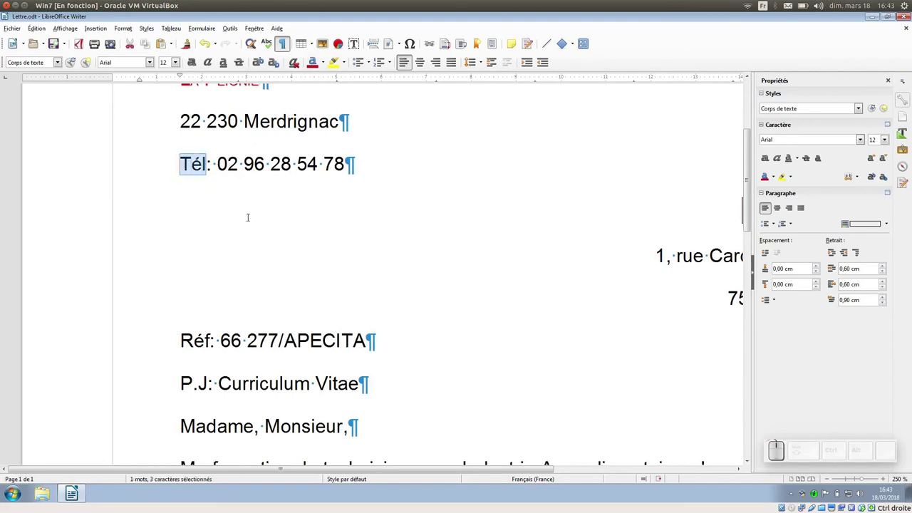
Delete 'Tél' and browse the Wingdings symbols in Special Character for a telephone
{"action": "key", "text": "Delete"}
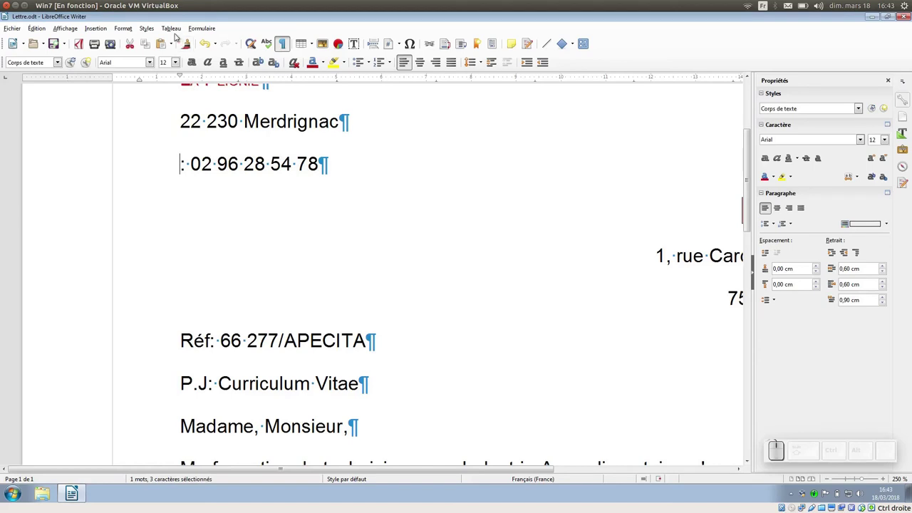
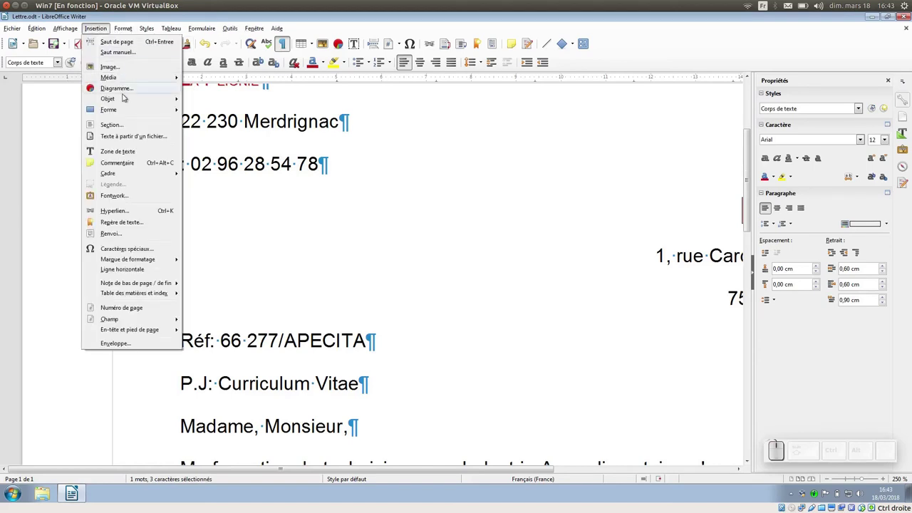
{"action": "left_click", "coordinate": [144, 250]}
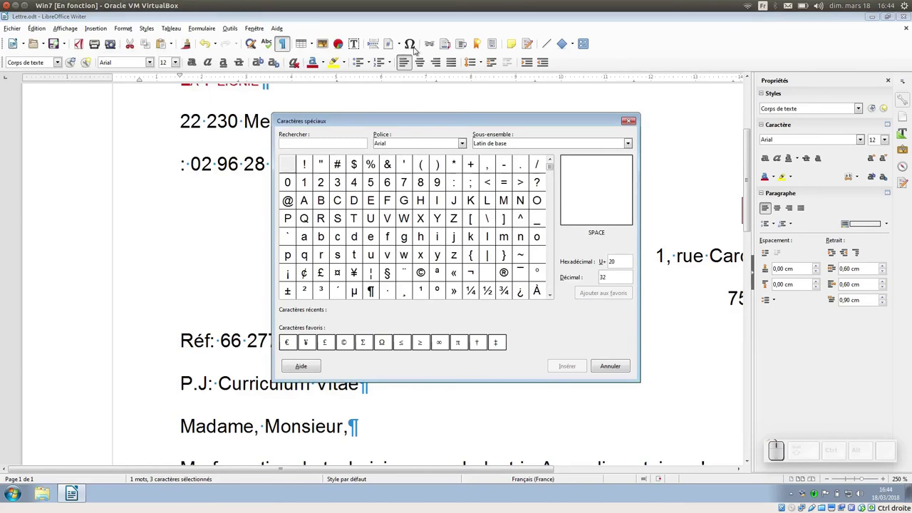
{"action": "left_click_drag", "start_coordinate": [427, 125], "coordinate": [404, 98]}
{"action": "left_click", "coordinate": [420, 94]}
{"action": "left_click", "coordinate": [422, 123]}
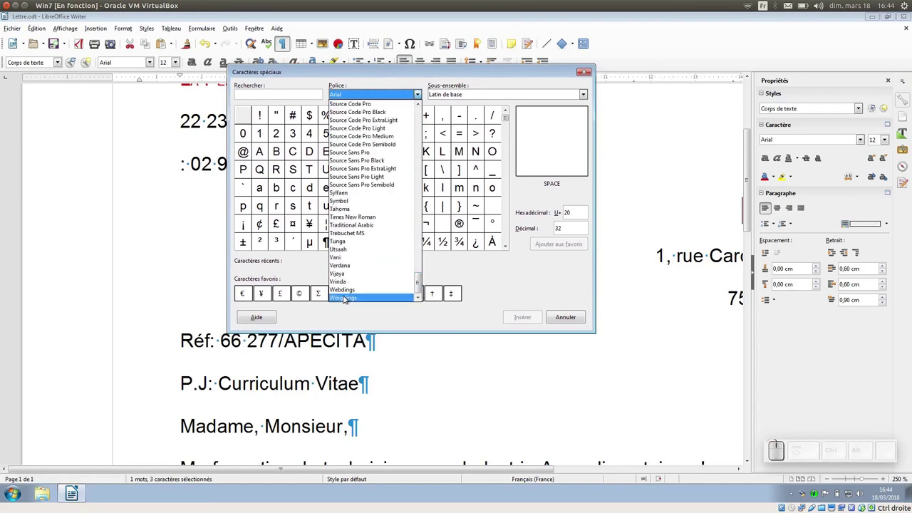
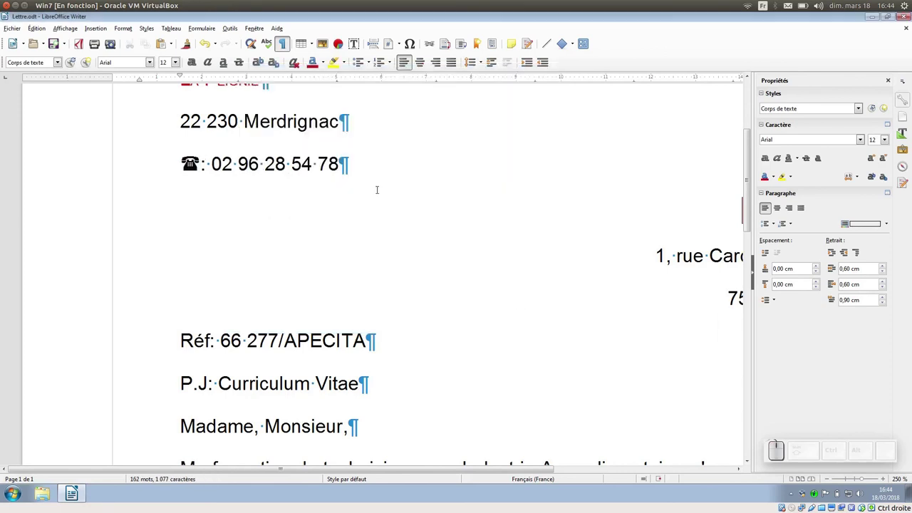
{"action": "scroll", "scroll_direction": "down", "scroll_amount": 3}
{"action": "scroll", "scroll_direction": "up", "scroll_amount": 3}
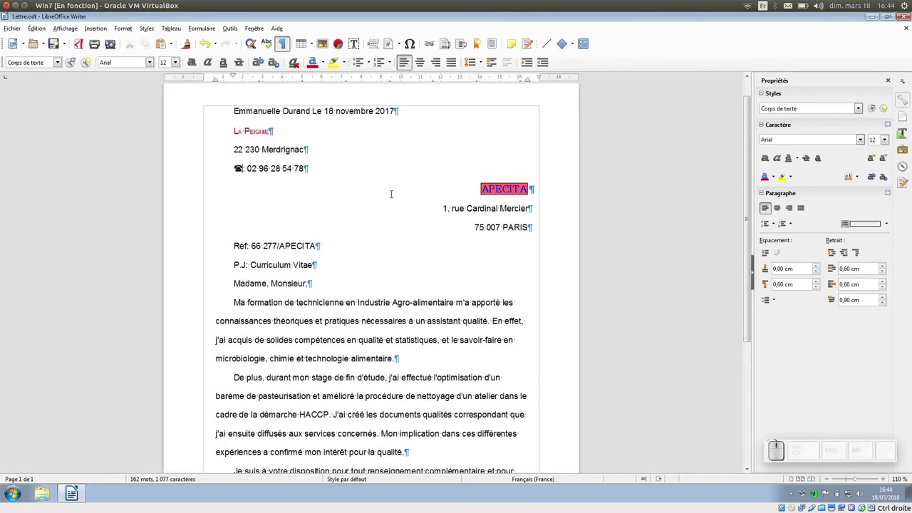